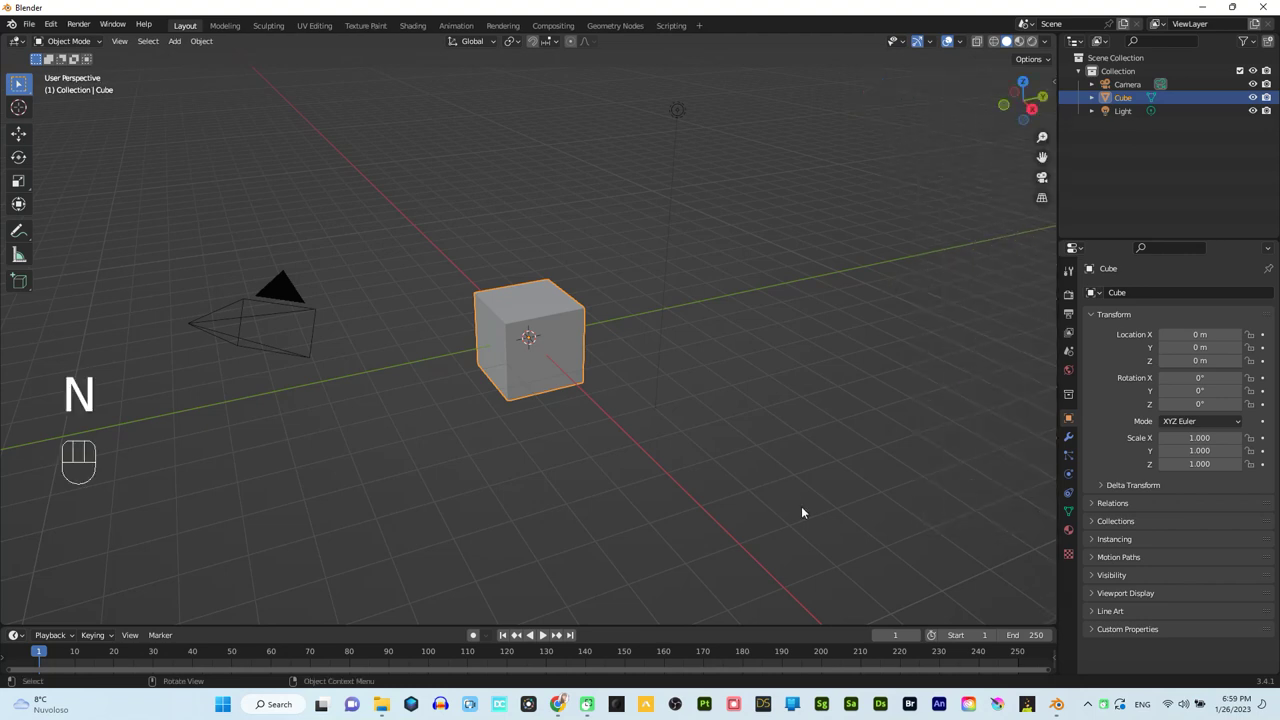
Select the default cube, camera and light and request their deletion
key("a")
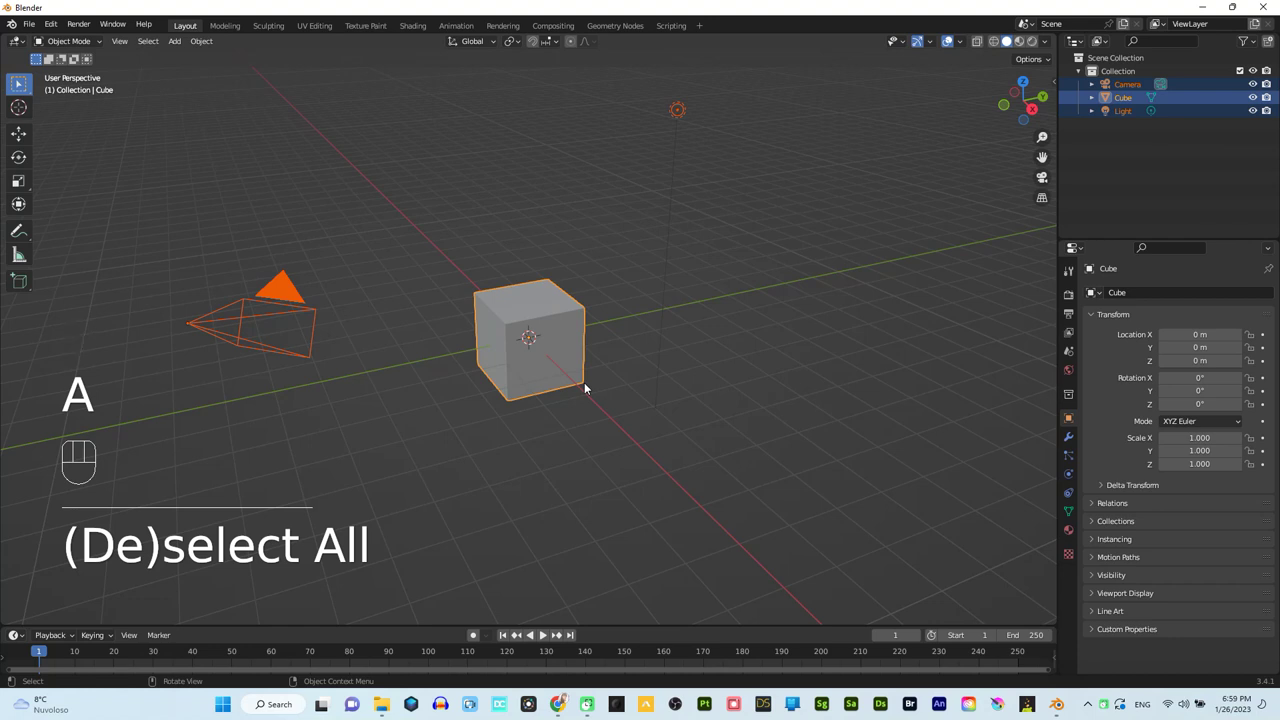
key("x")
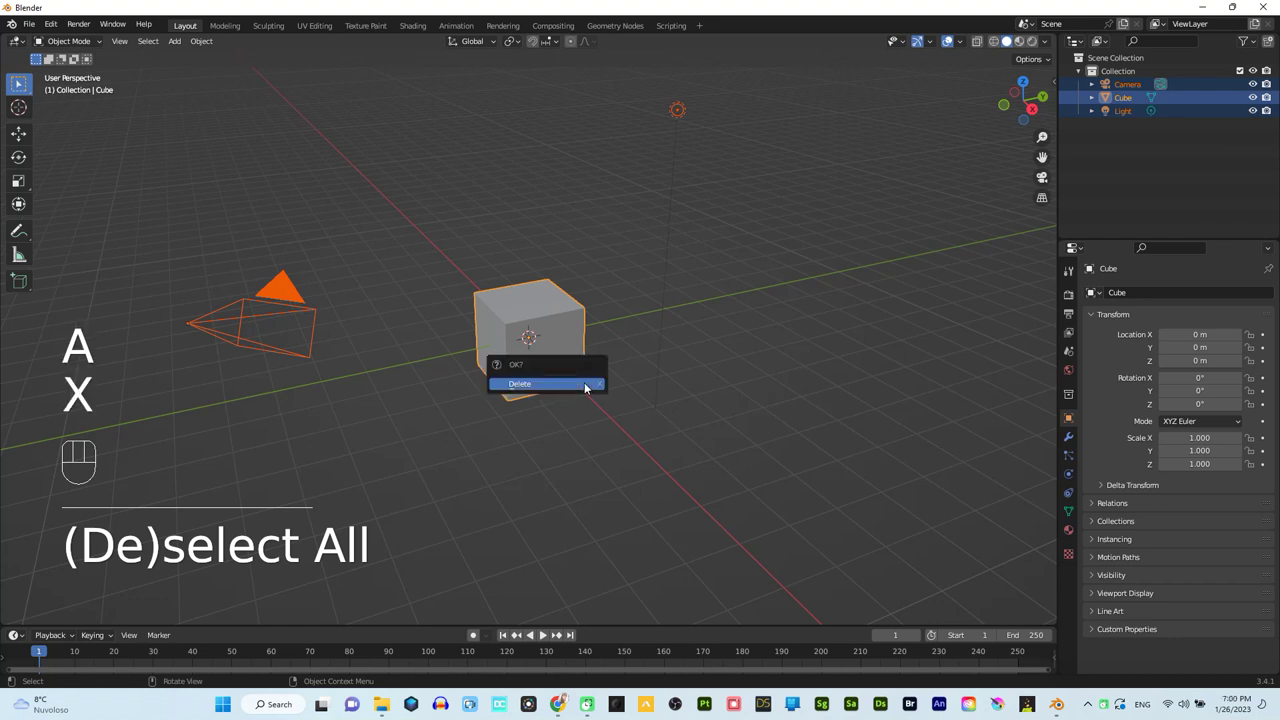
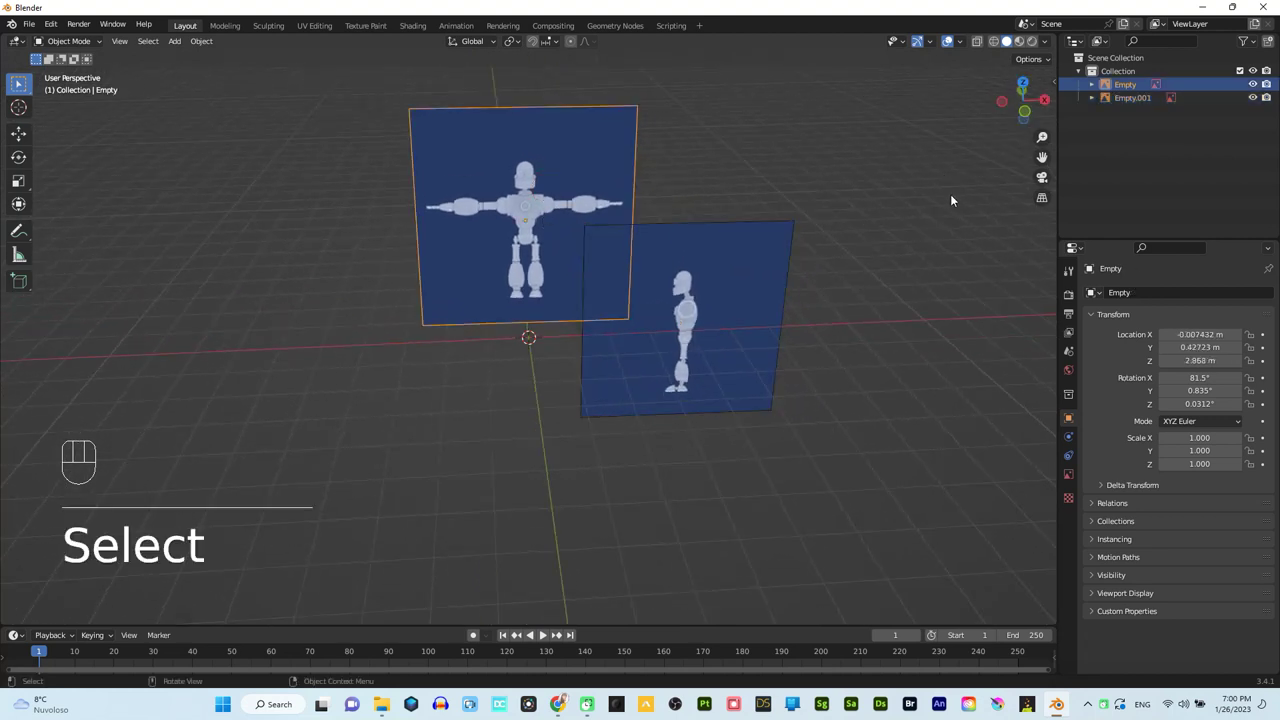
Show the front-view image's location and rotation values in the sidebar Item panel
key("n")
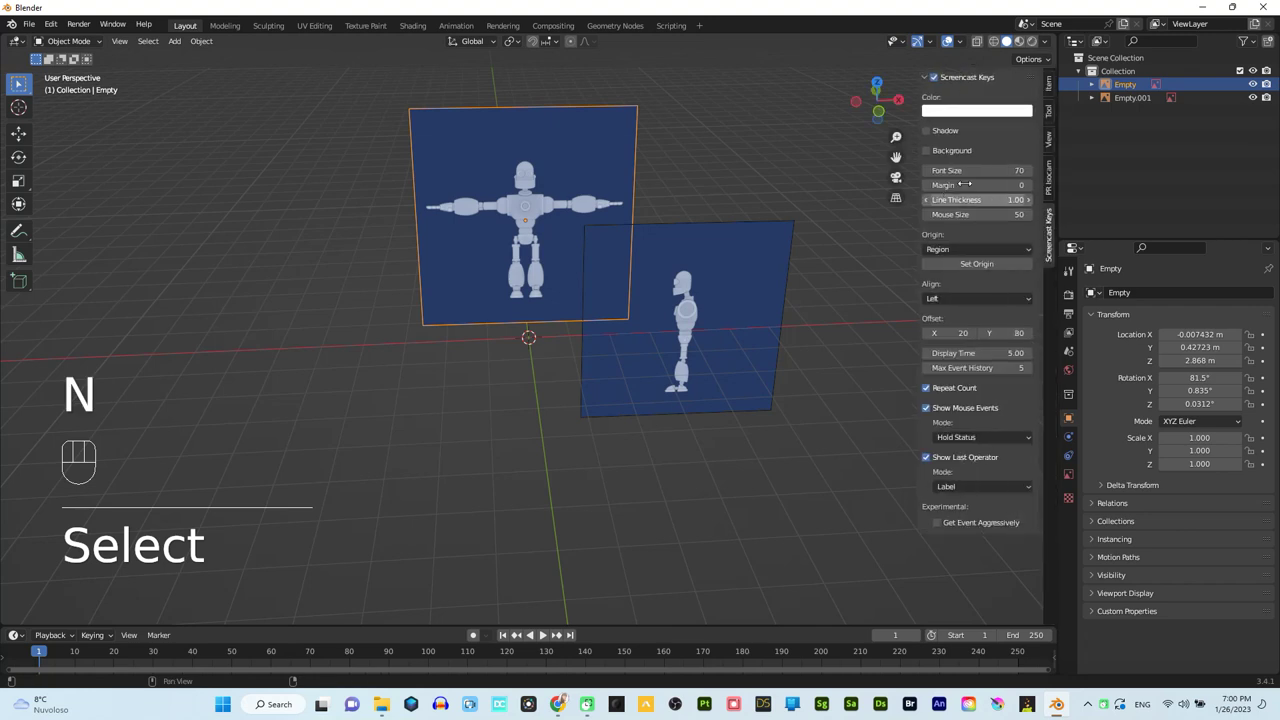
left_click(1044, 85)
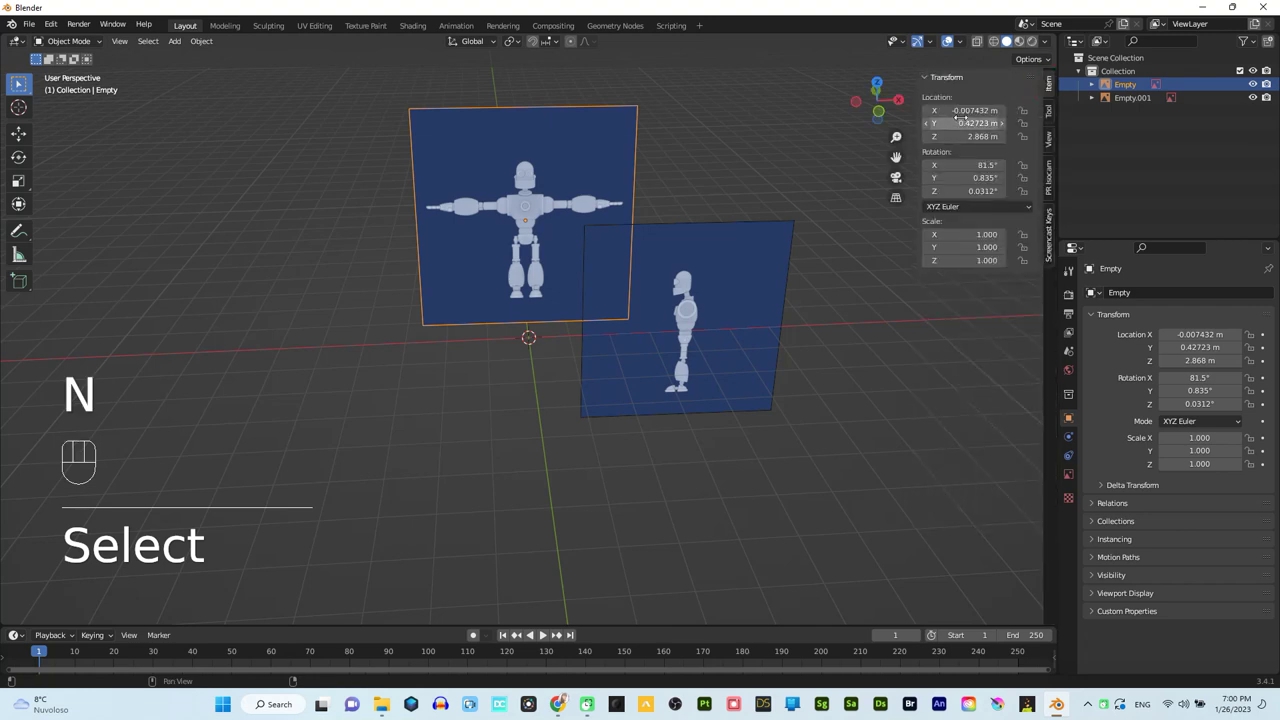
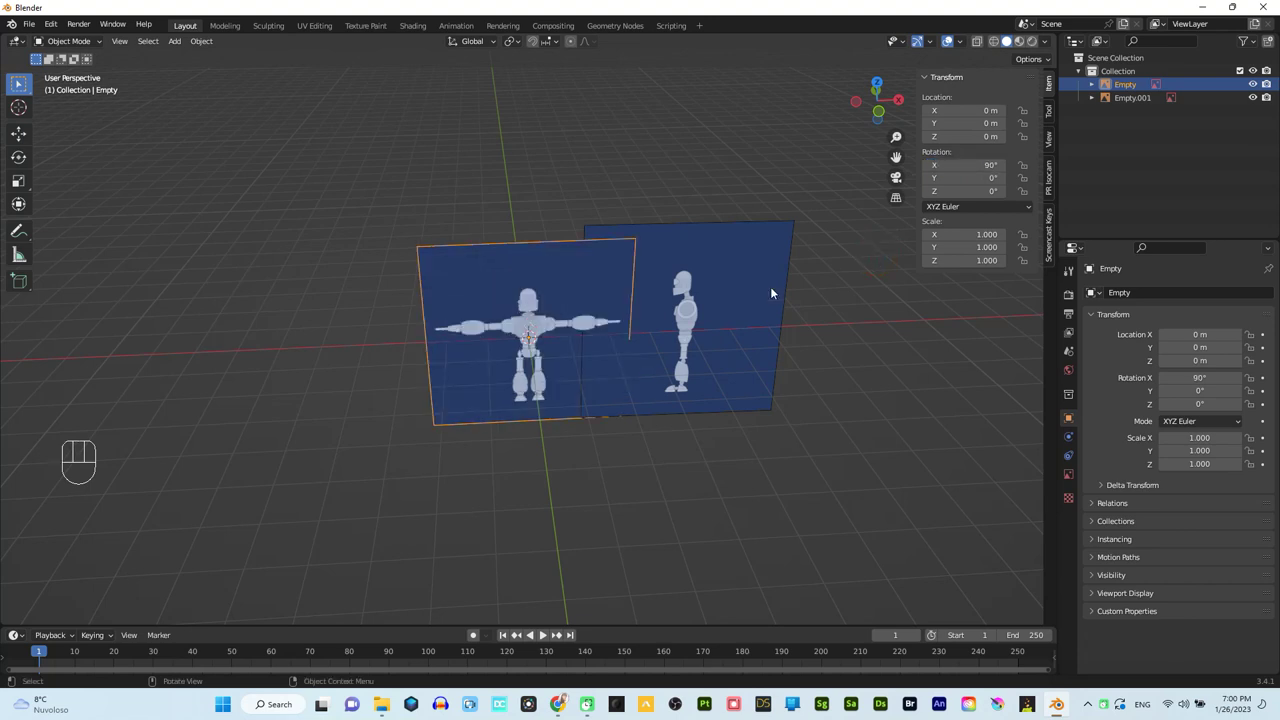
Select the side-view reference image Empty.001 for positioning at the origin
left_click(716, 295)
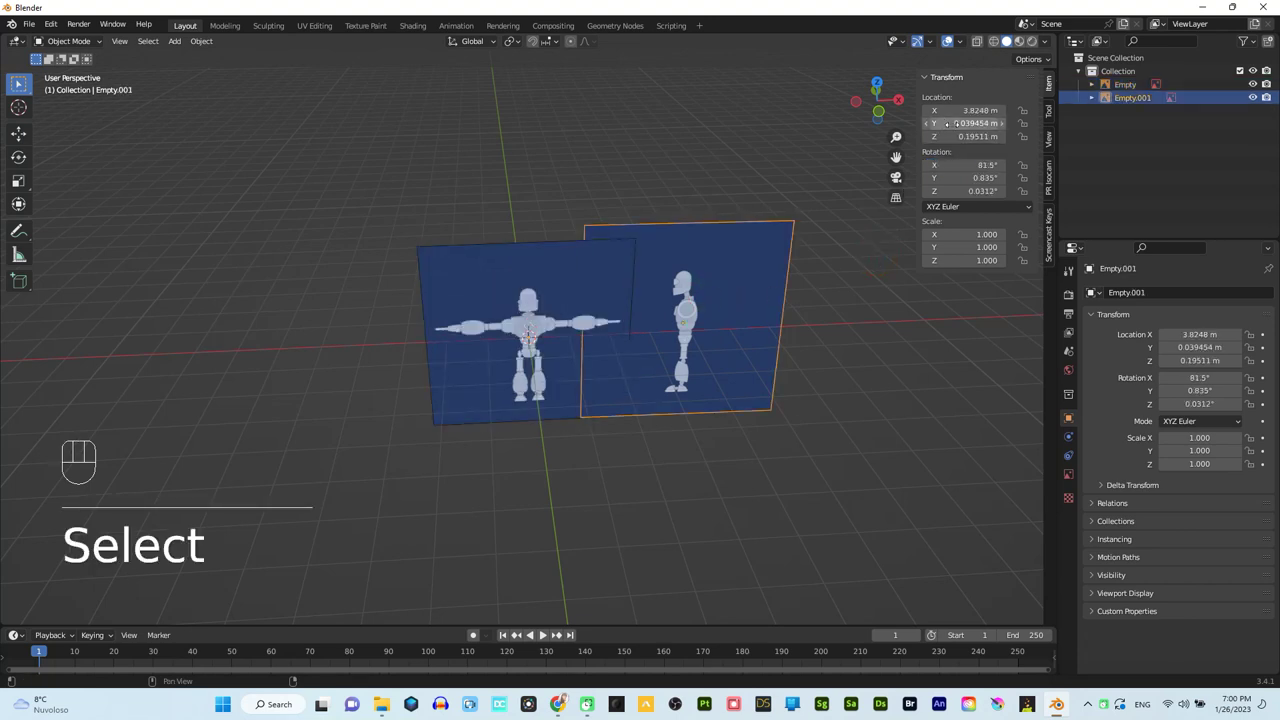
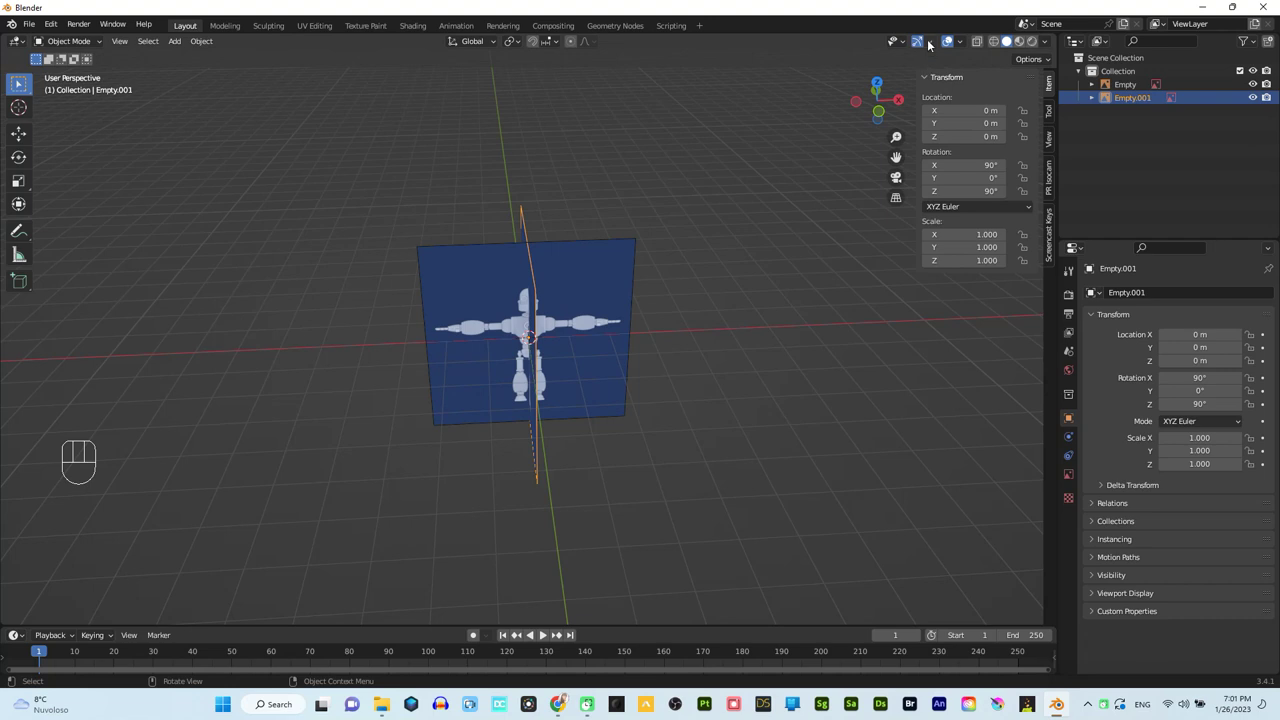
Orbit the view to see the two reference images crossing at the origin
left_click_drag(934, 45, 814, 182)
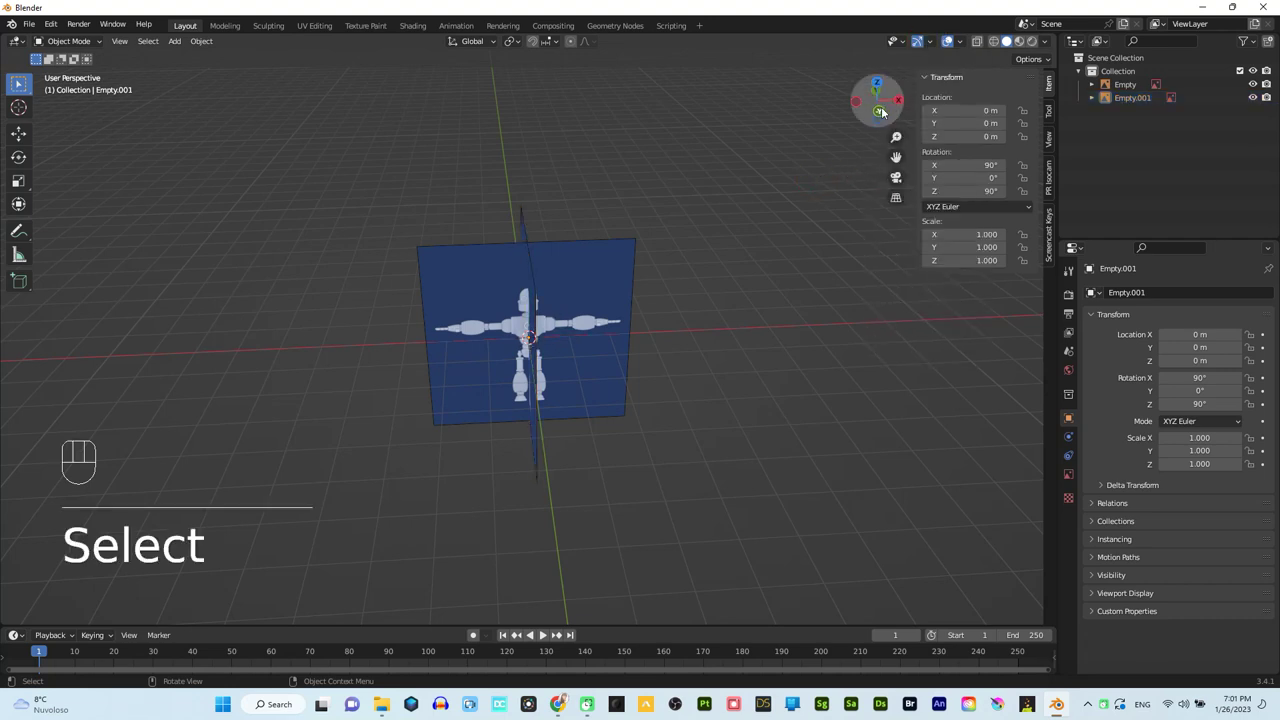
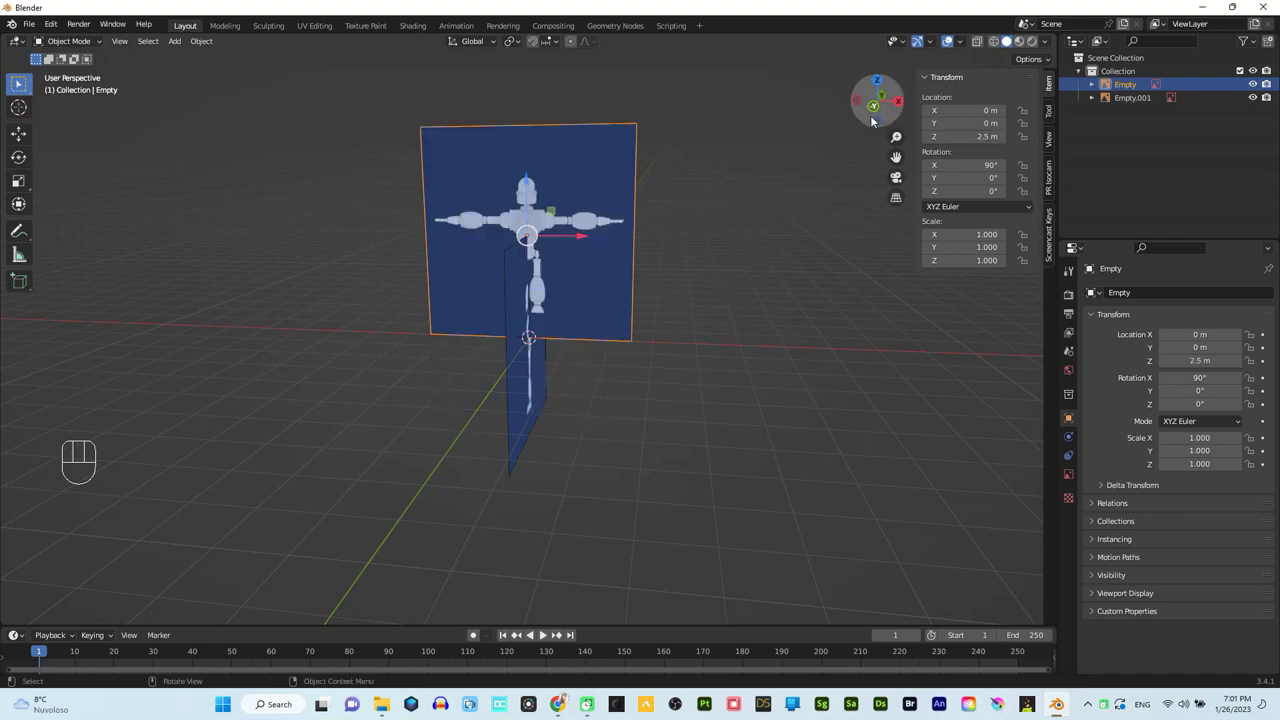
Slide the front-view image out along the Y axis toward 3 m
left_click_drag(869, 119, 830, 254)
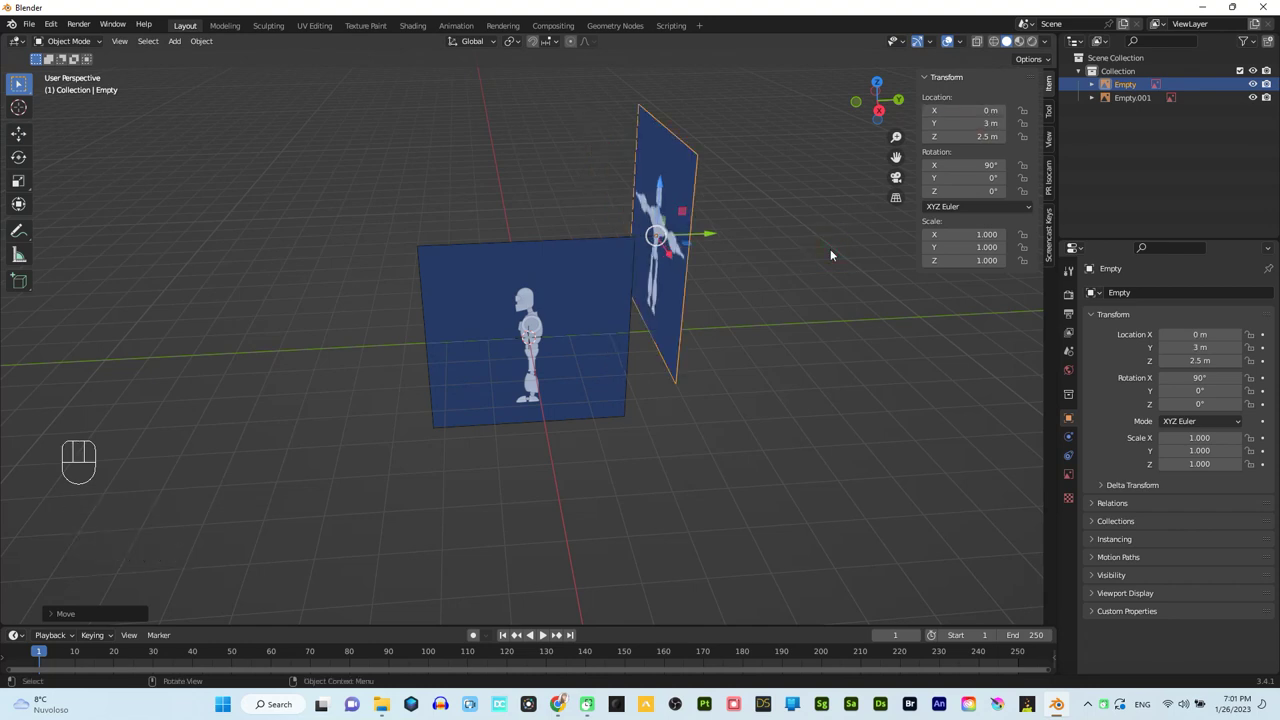
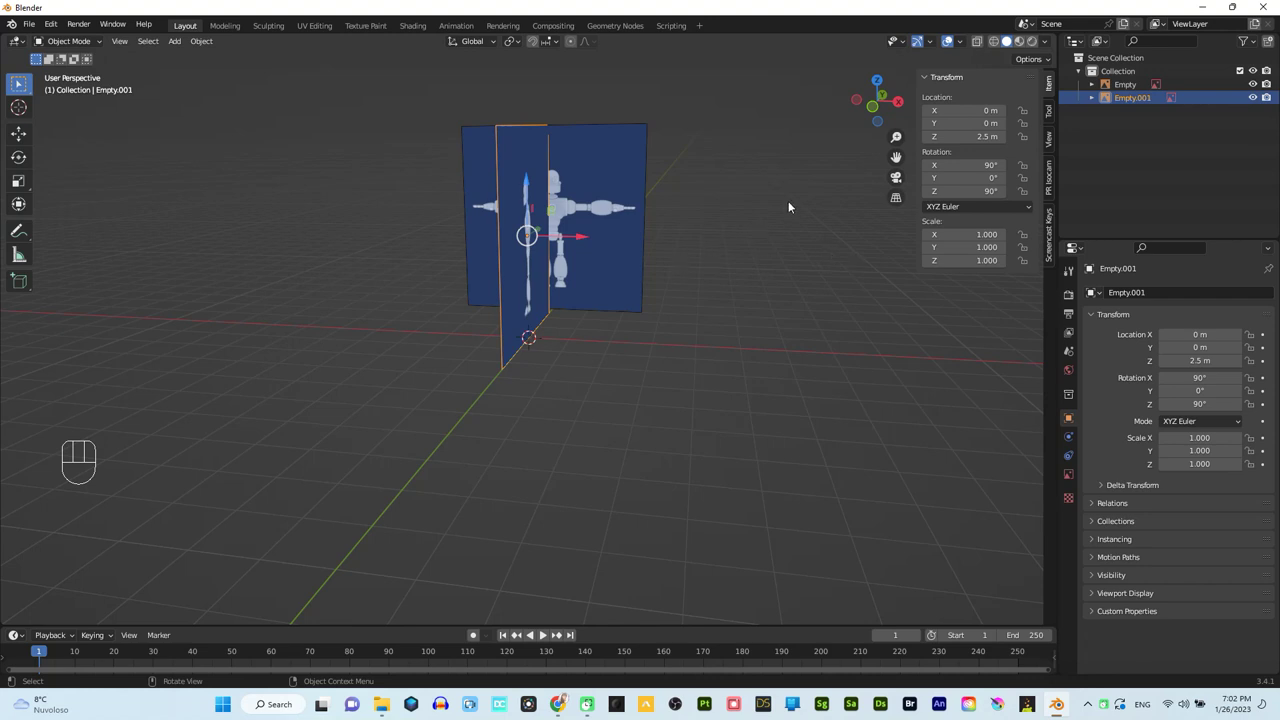
Move the side-view image along X toward −3 m, apart from the front view
left_click_drag(585, 245, 834, 233)
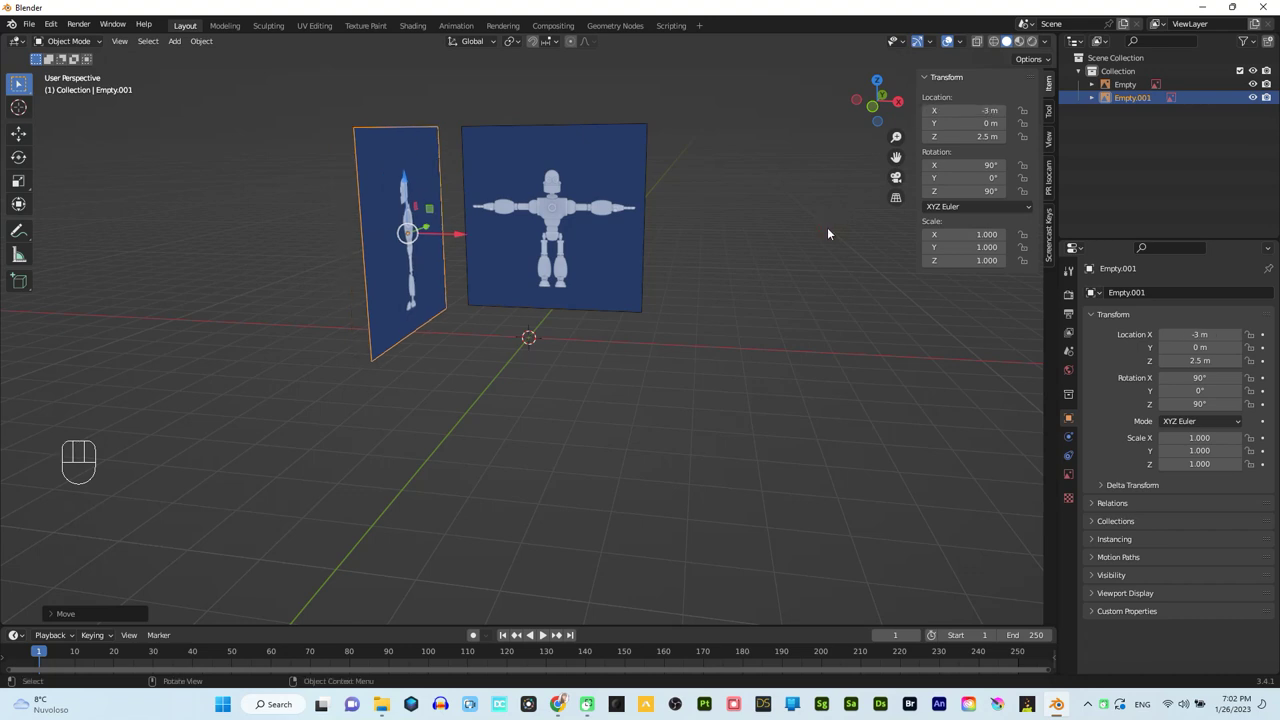